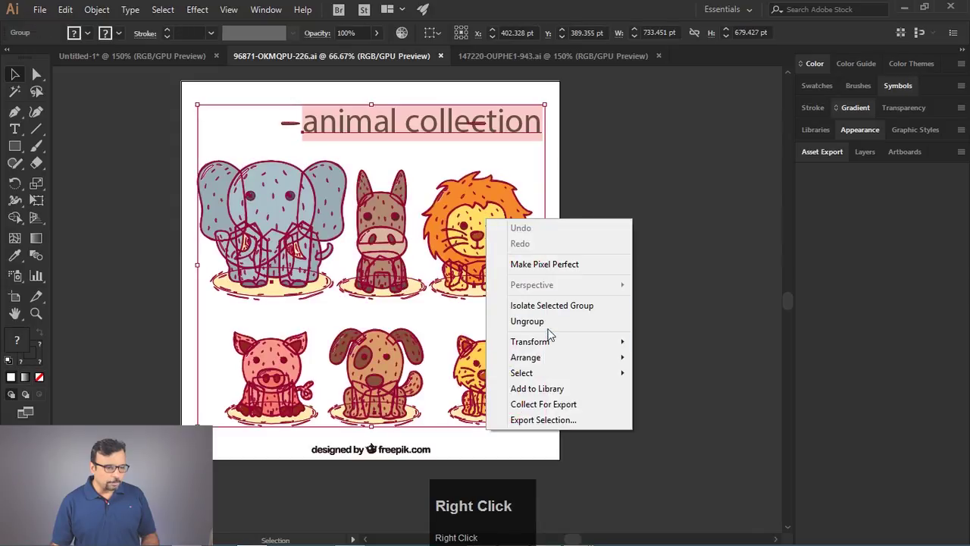
# Ungroup the animal collection artwork and deselect so the lion stands alone.
pyautogui.click(553, 328)
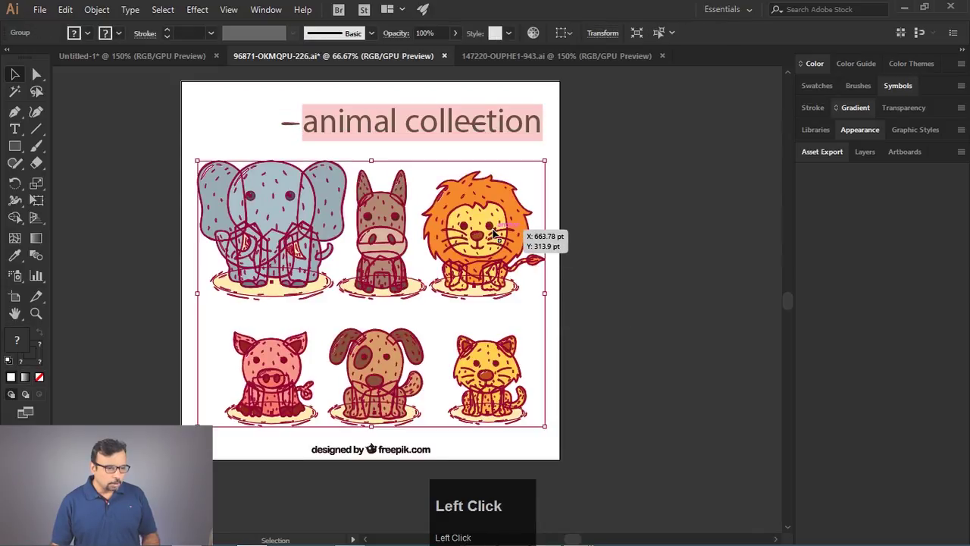
pyautogui.rightClick(499, 234)
pyautogui.click(550, 341)
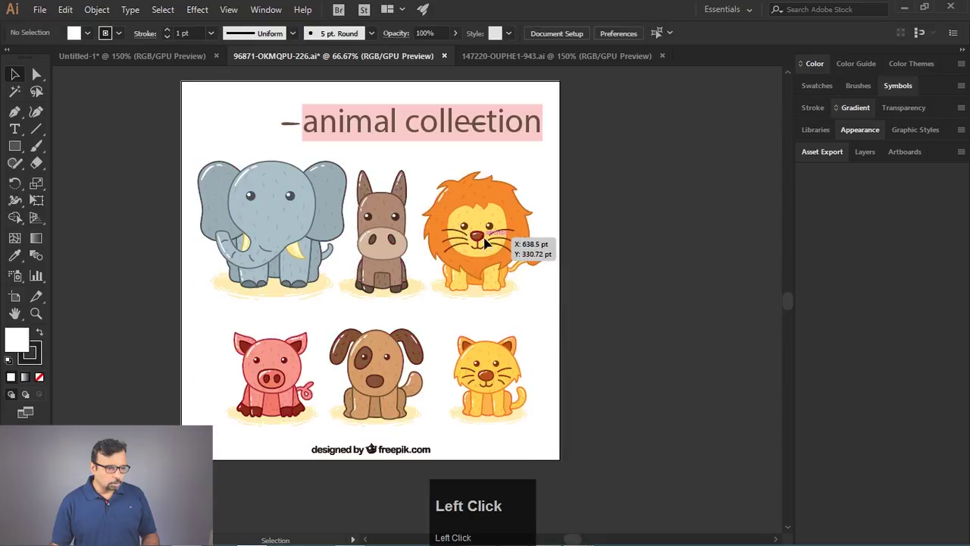
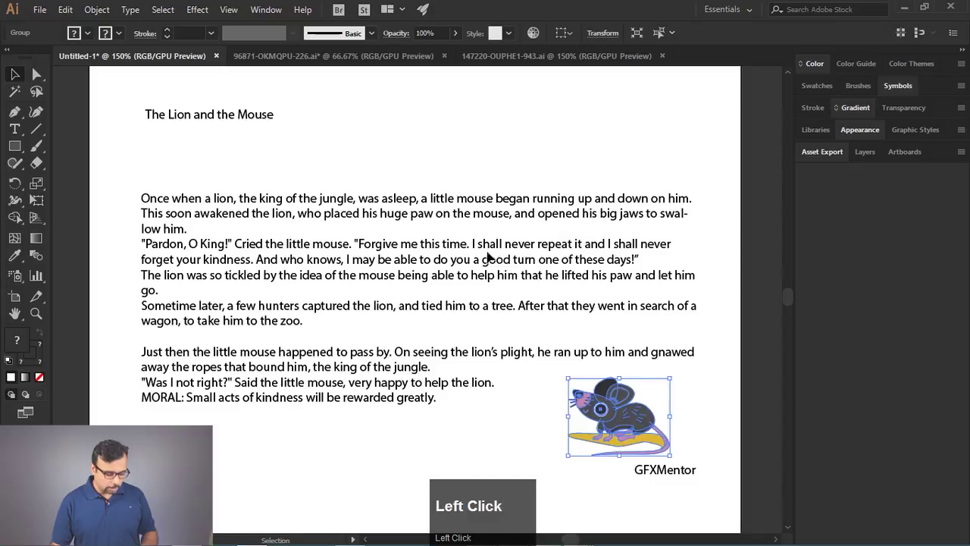
# Paste the lion into the story page, shrink it and place it top-left over the paragraph.
pyautogui.press('ctrl+v')
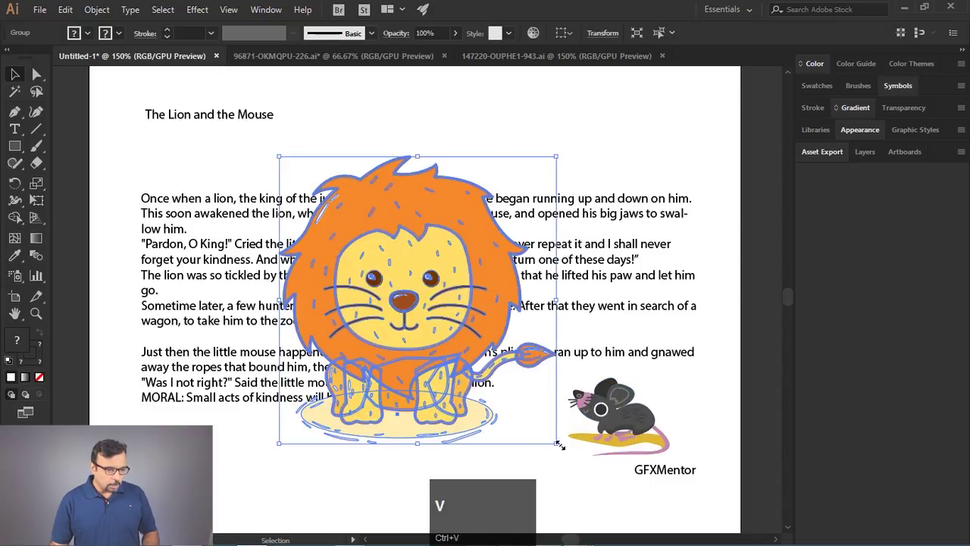
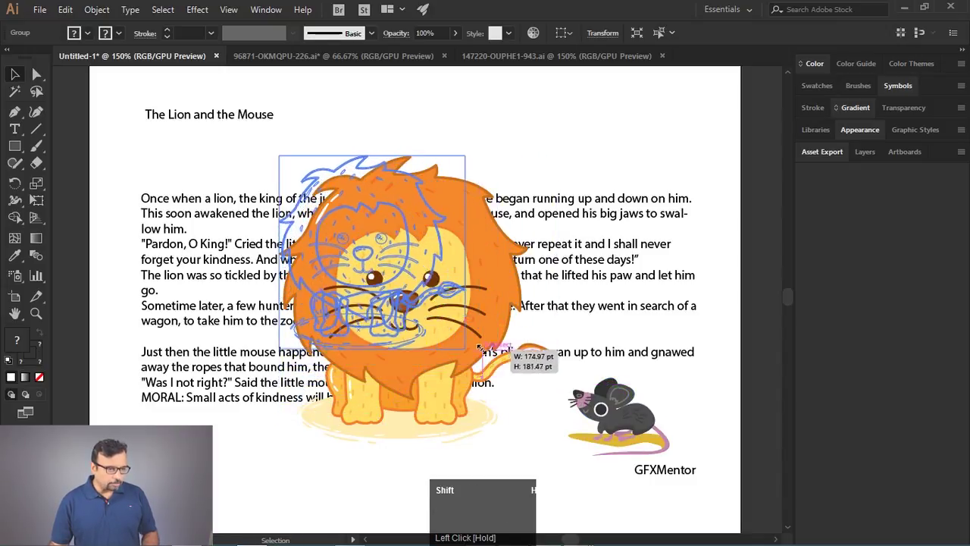
pyautogui.moveTo(388, 233); pyautogui.dragTo(562, 444)
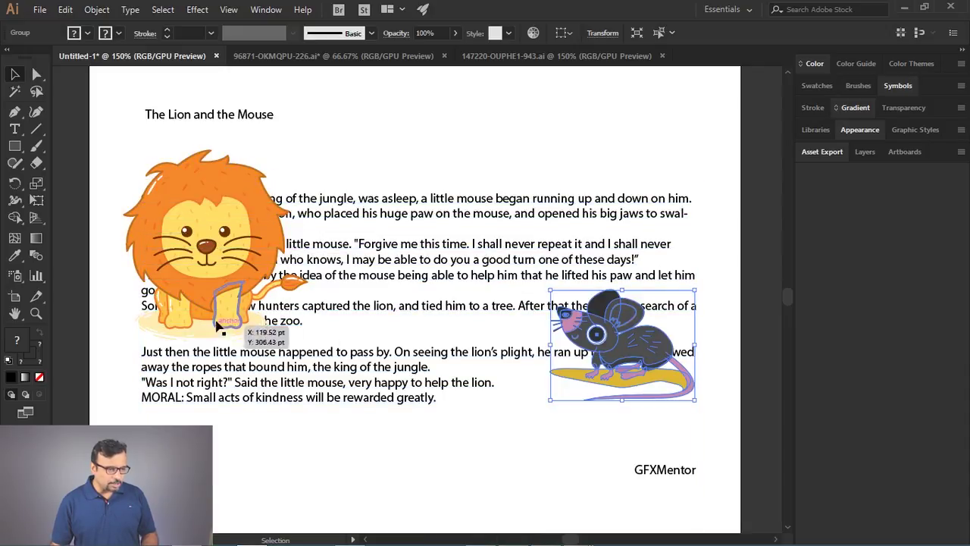
pyautogui.click(205, 203)
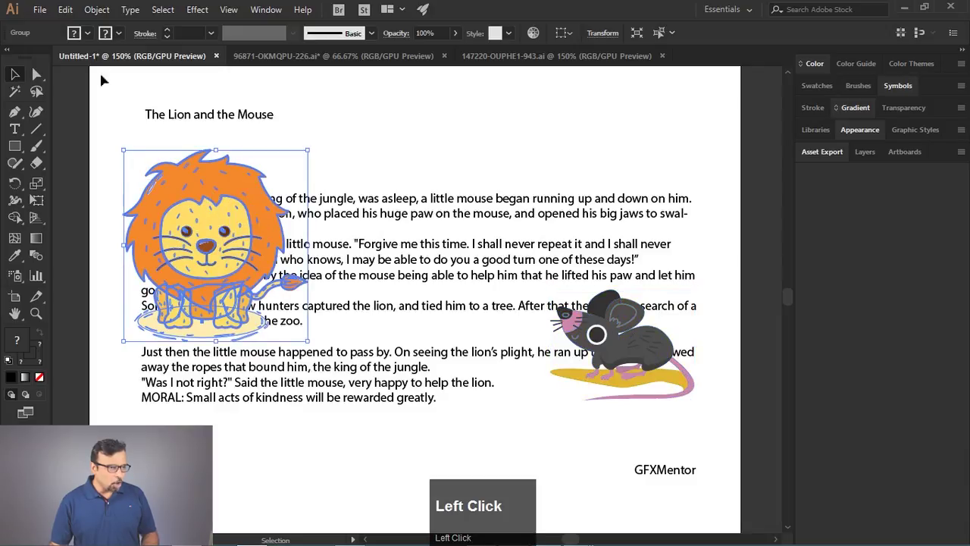
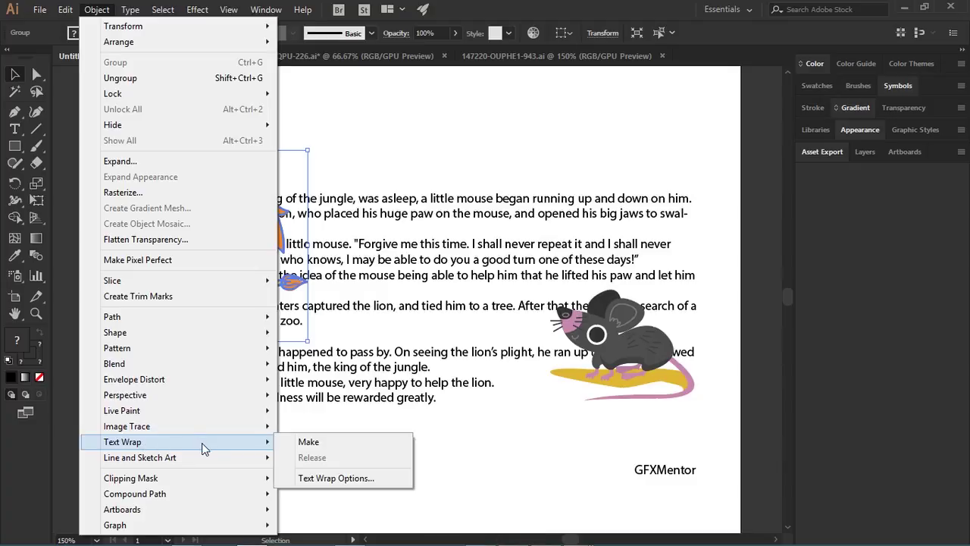
# Apply Text Wrap to the lion and inspect how the paragraph flows around its outline.
pyautogui.click(328, 446)
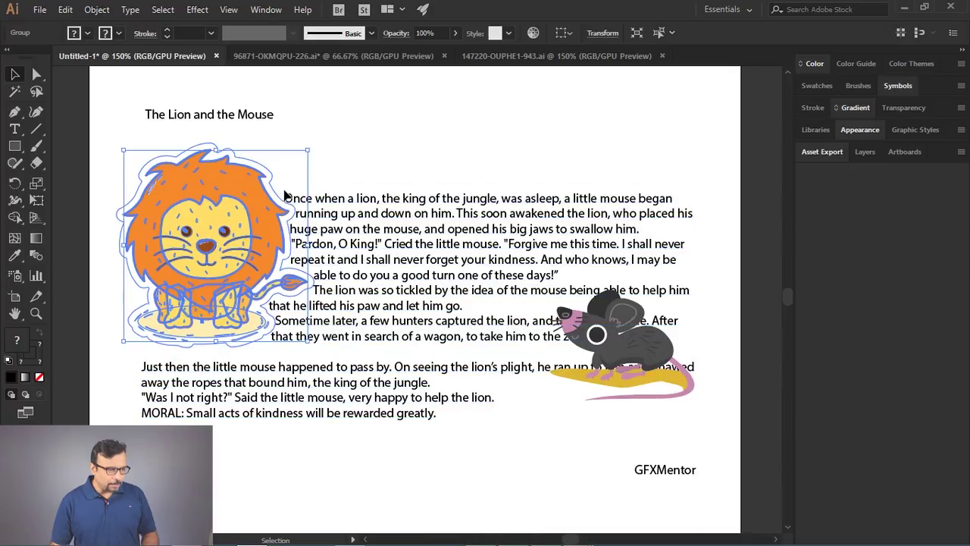
pyautogui.click(403, 131)
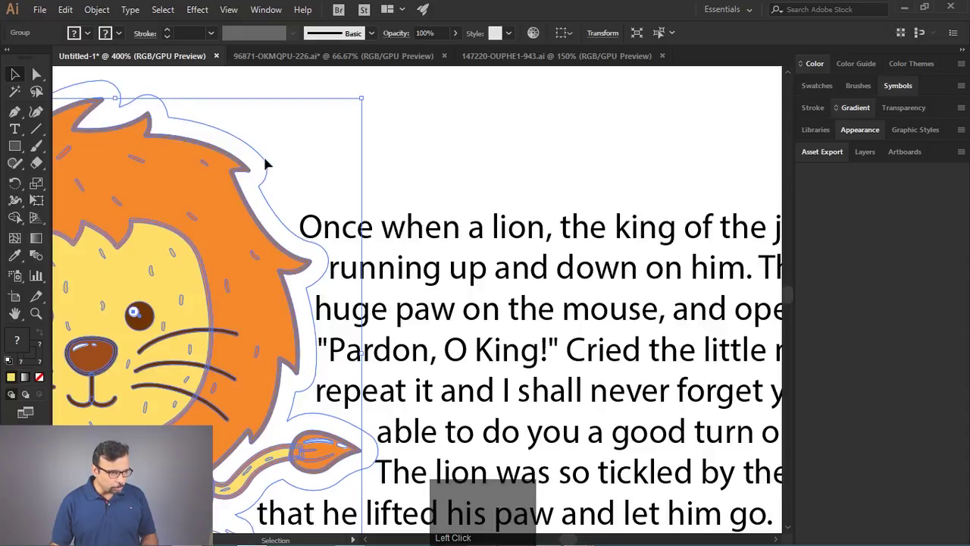
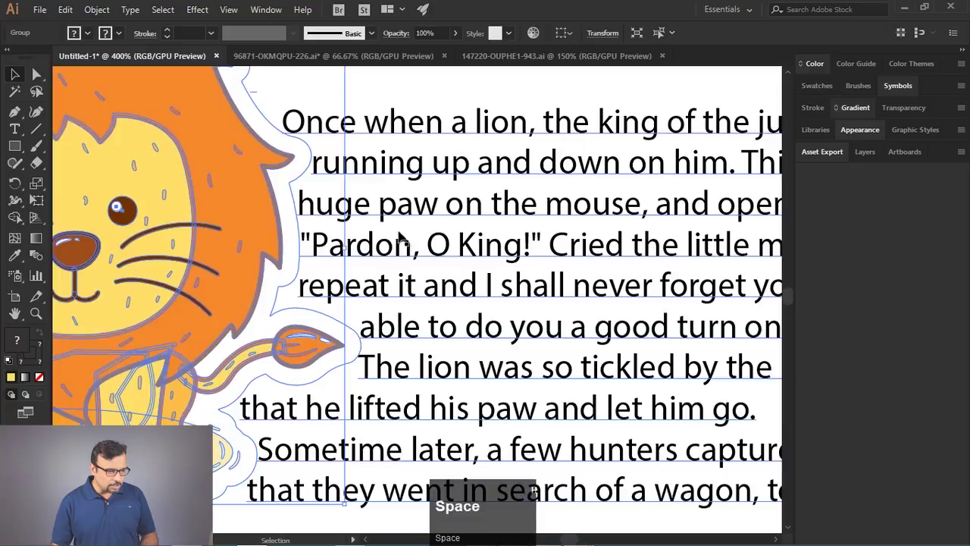
pyautogui.scroll(-3)
pyautogui.moveTo(276, 231); pyautogui.dragTo(481, 118)
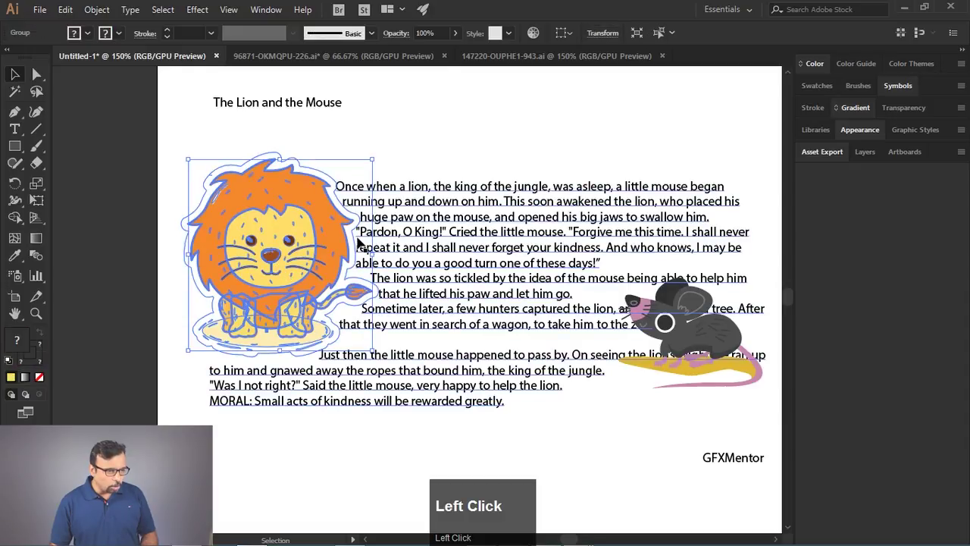
pyautogui.scroll(3)
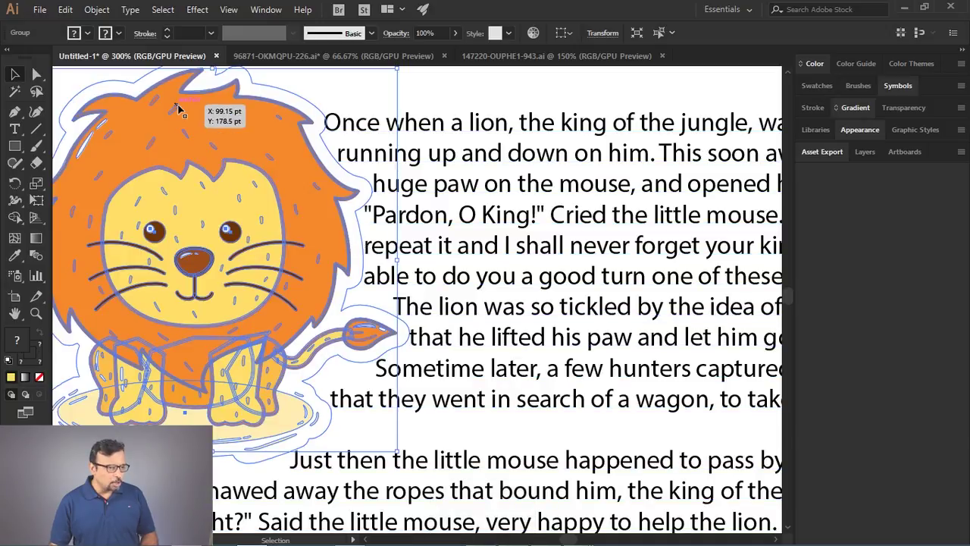
# Raise the lion's text wrap offset to 10 pt in Text Wrap Options.
pyautogui.click(184, 116)
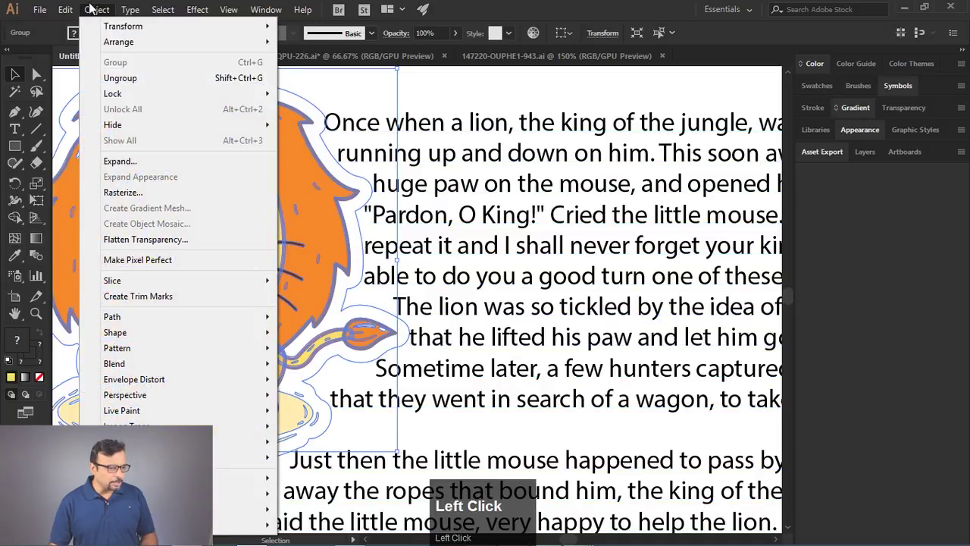
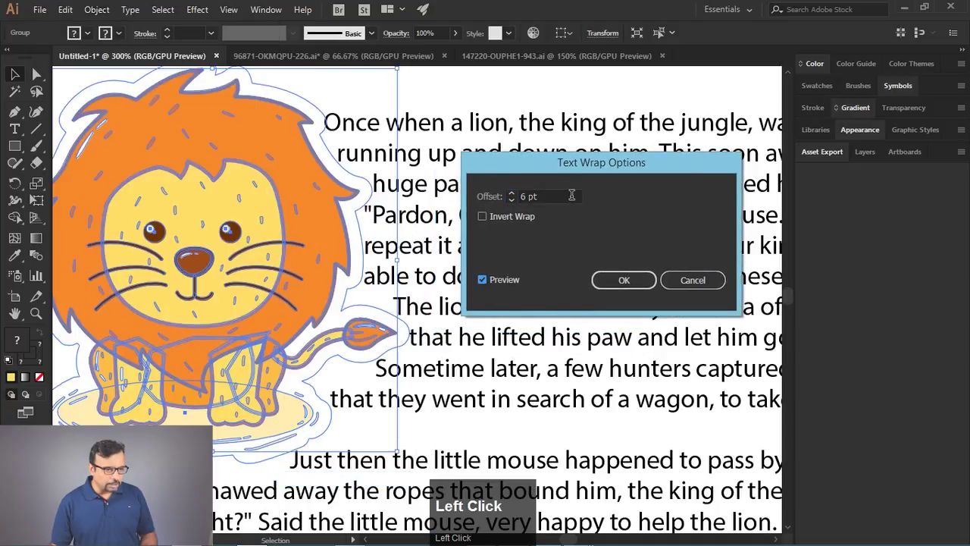
pyautogui.scroll(3)
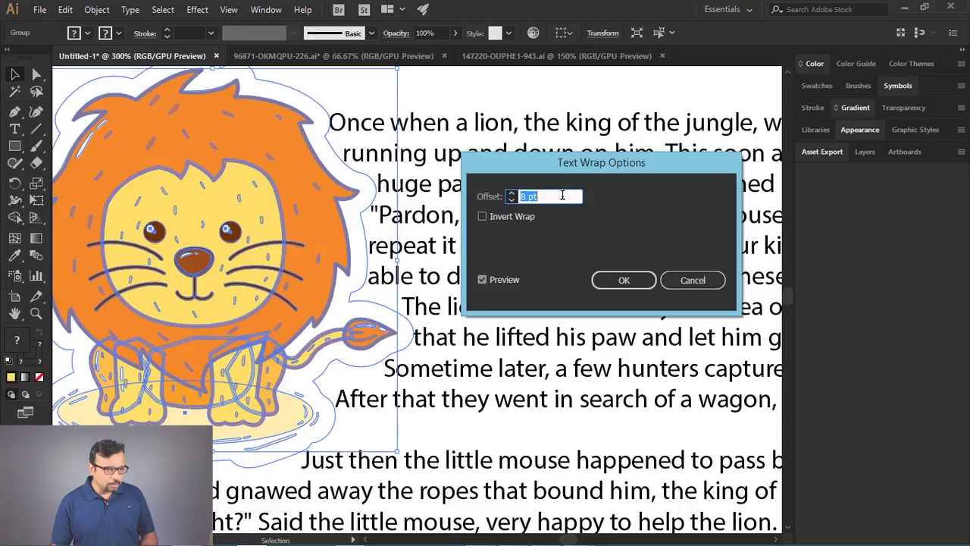
pyautogui.scroll(3)
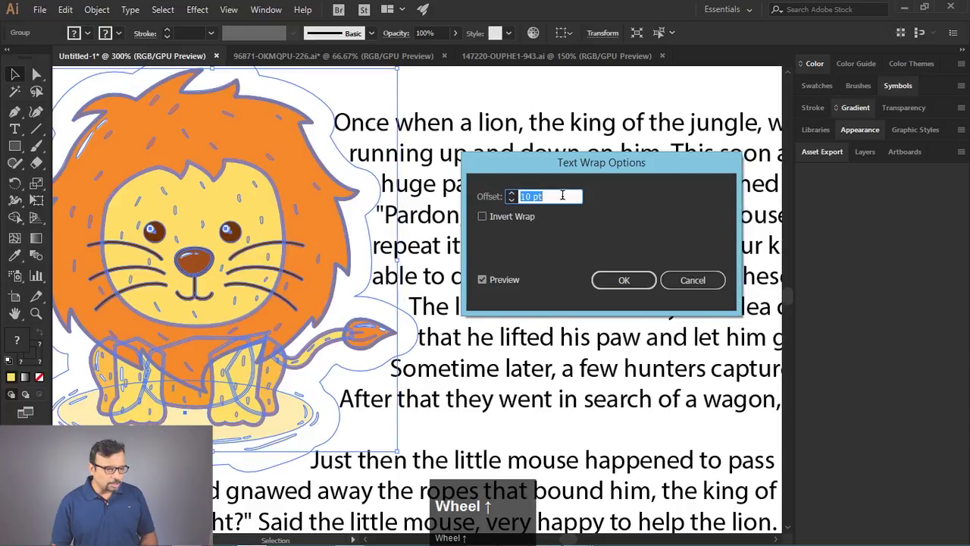
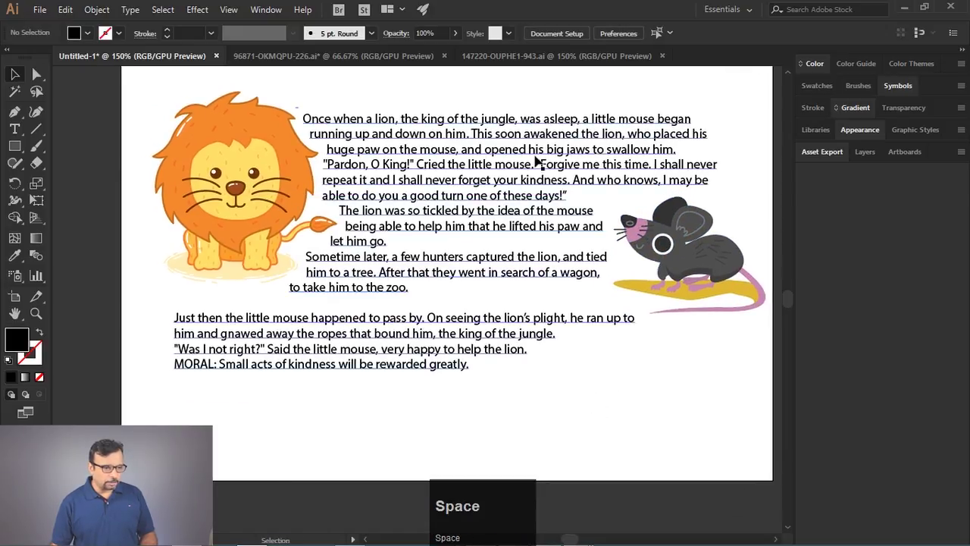
# Deselect, then reselect the lion to nudge it for a more even text reflow.
pyautogui.click(711, 268)
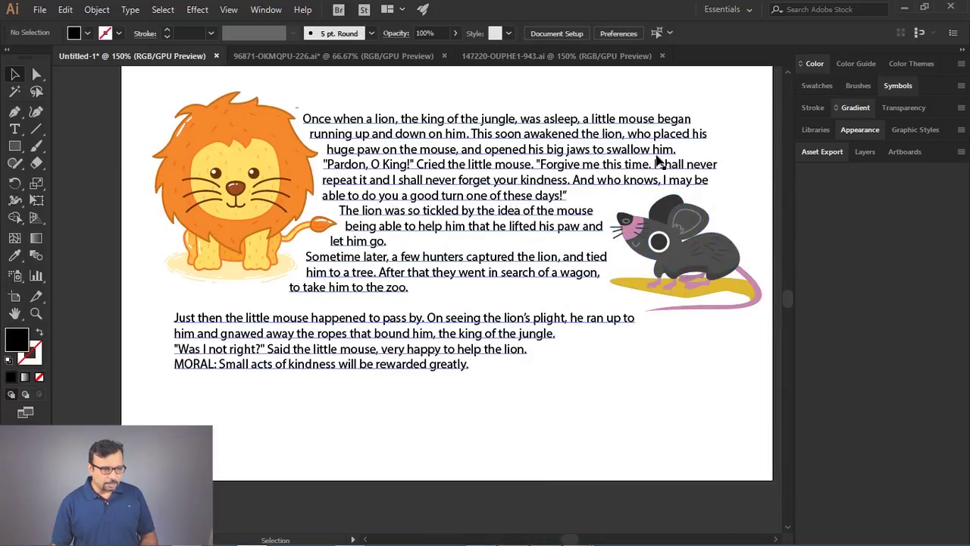
pyautogui.click(229, 172)
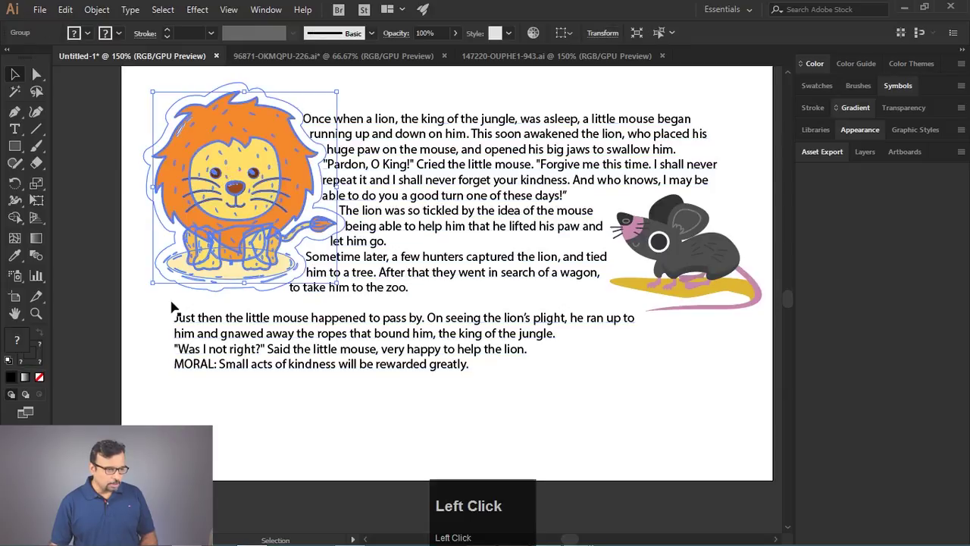